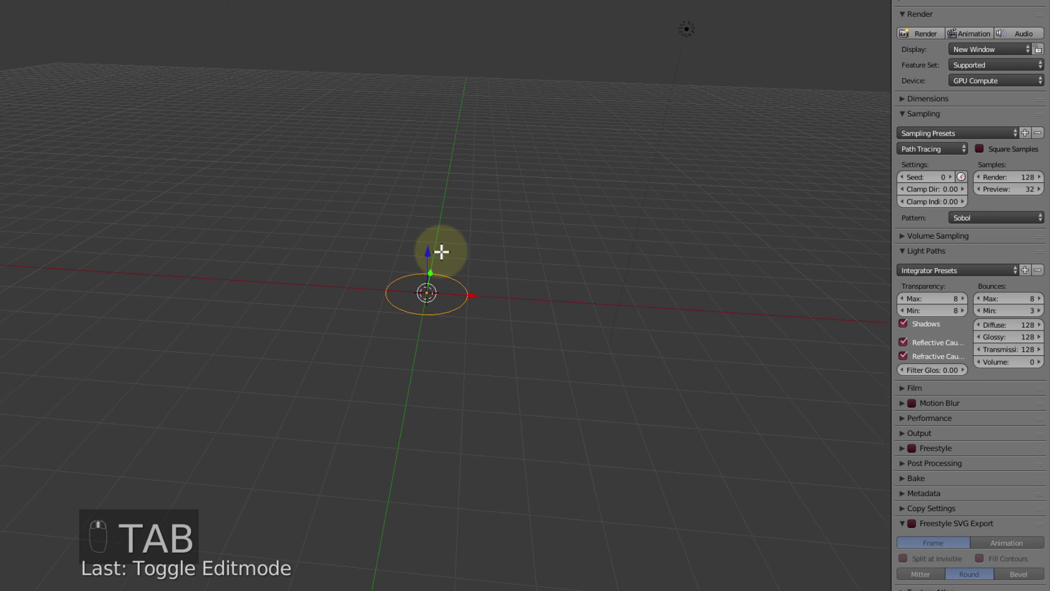
# Edit the circle and extrude its ring upward into a tall open tube
pyautogui.press('ctrl+Tab')
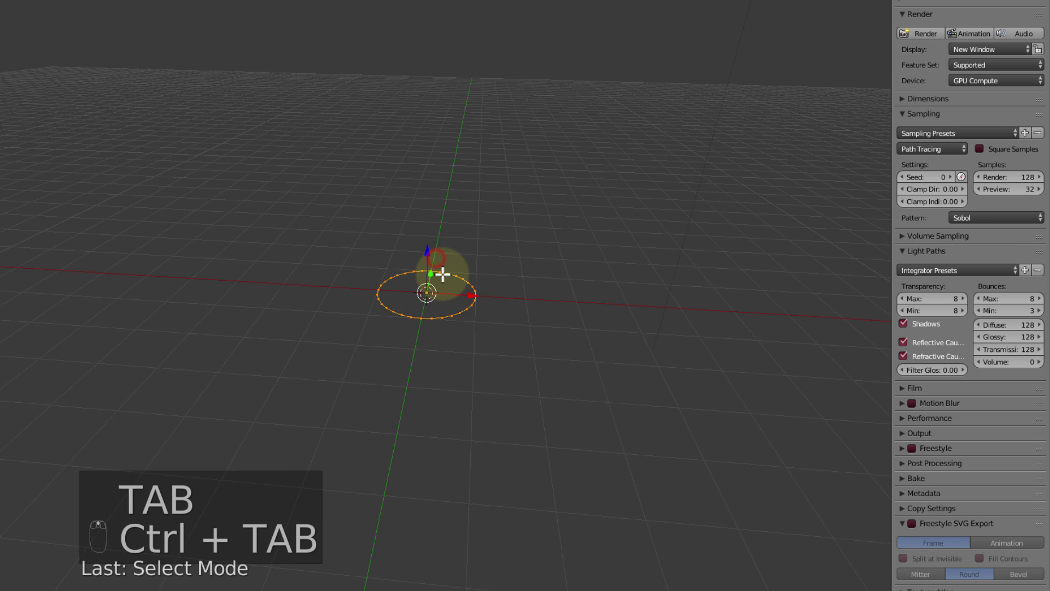
pyautogui.press('e')
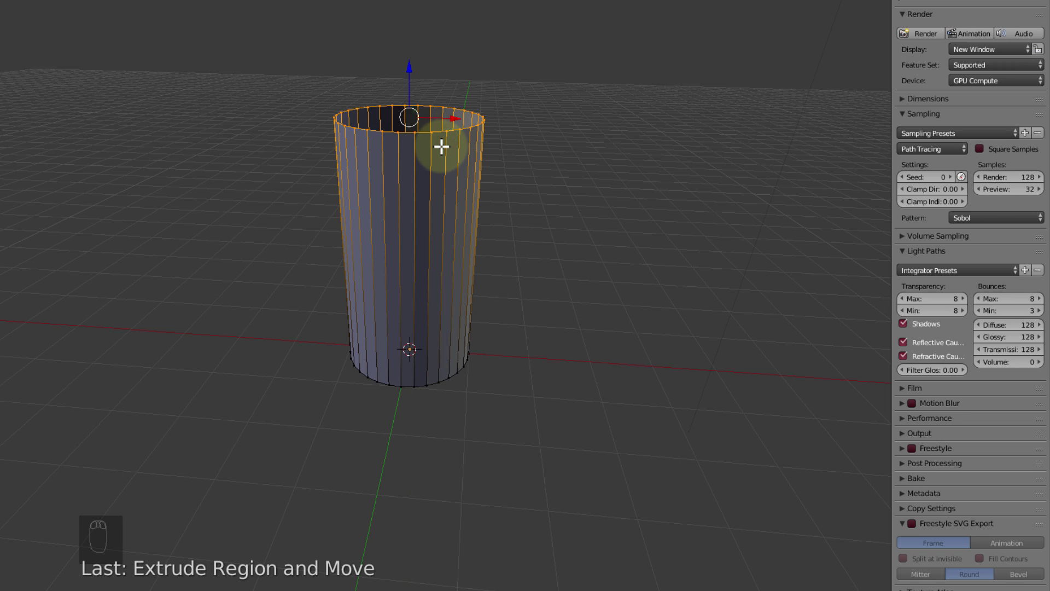
# Merge the tube's top ring at its center into a cone, then view it from above
pyautogui.press('alt+m')
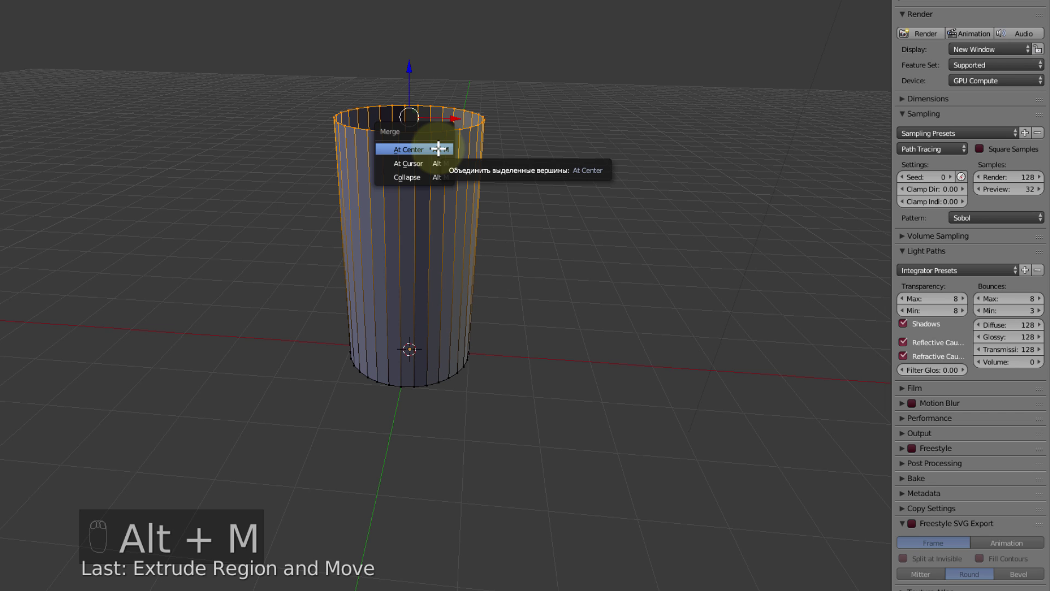
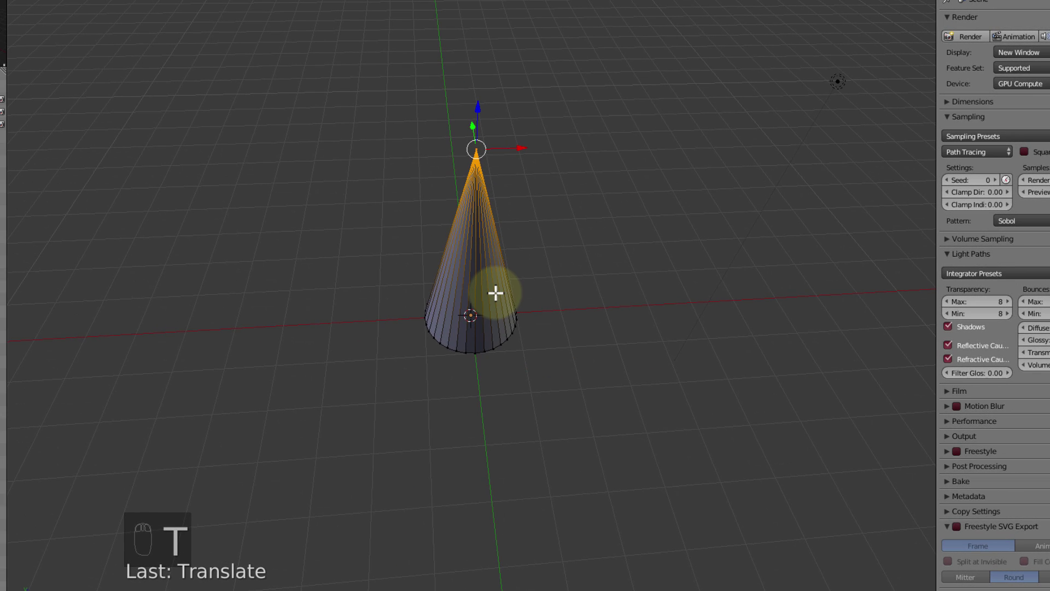
pyautogui.press('KP_7')
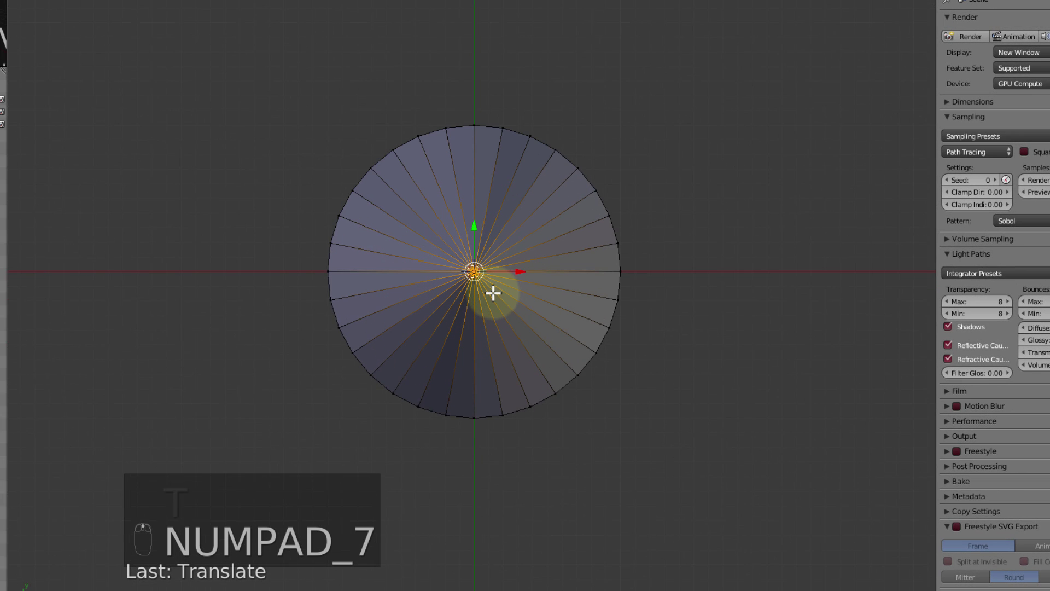
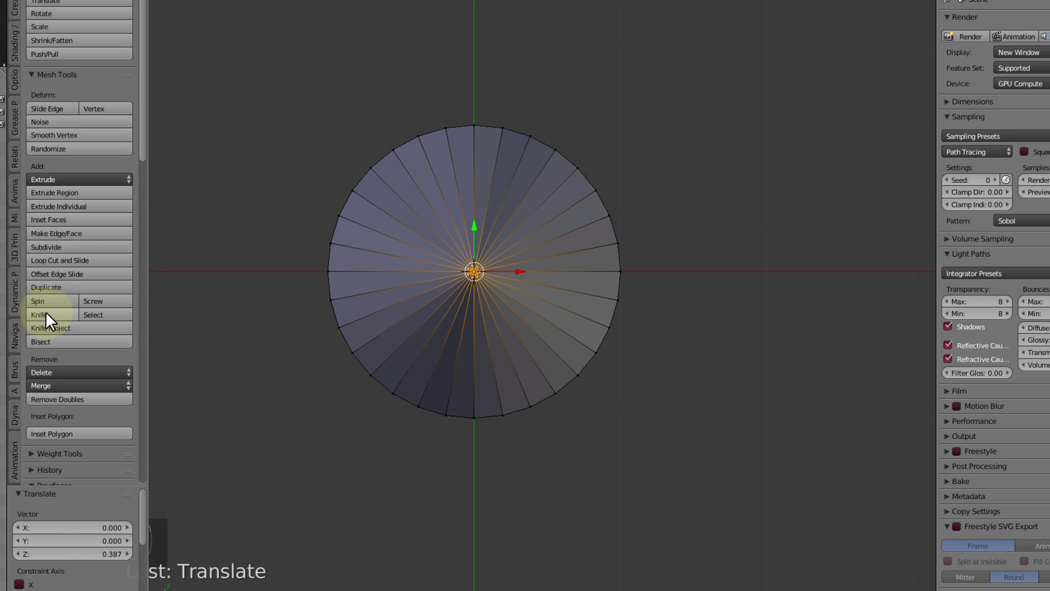
# Select the cone's base edge loop and extrude it downward into the long pencil body, checked from the front
pyautogui.press('k')
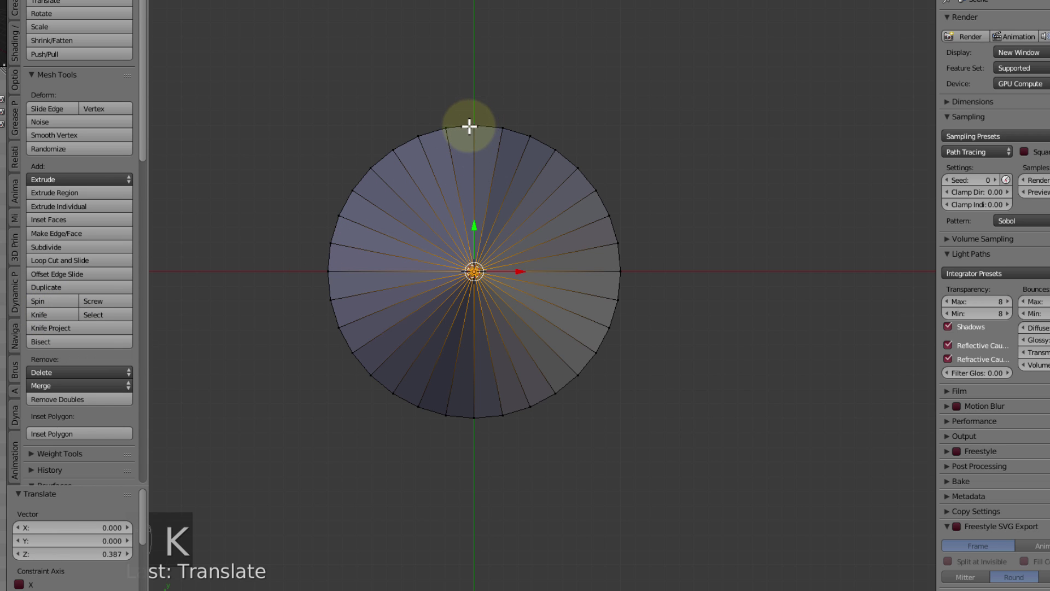
pyautogui.press('k')
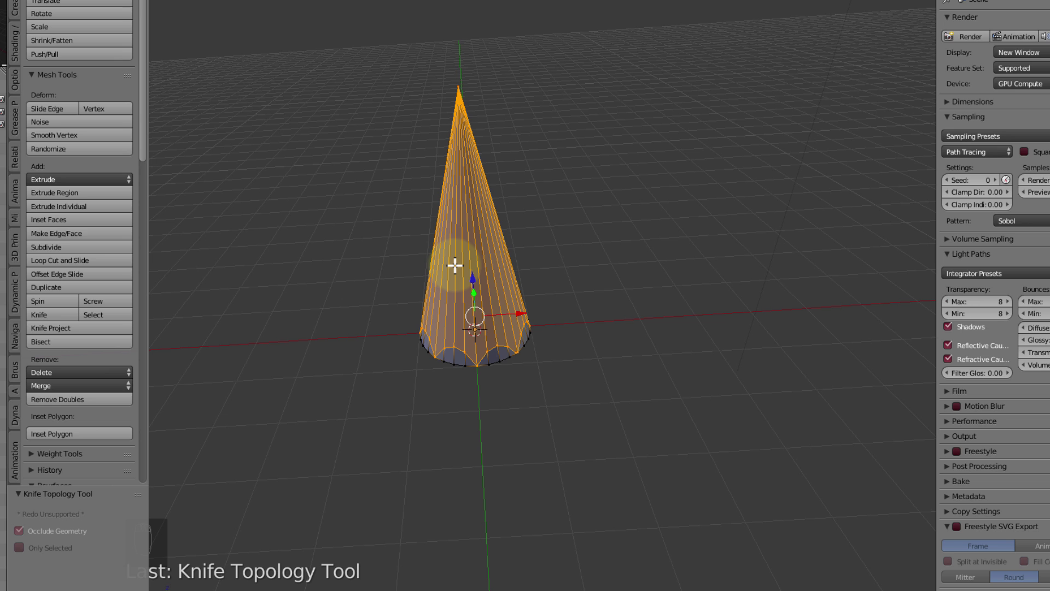
pyautogui.press('ctrl+i')
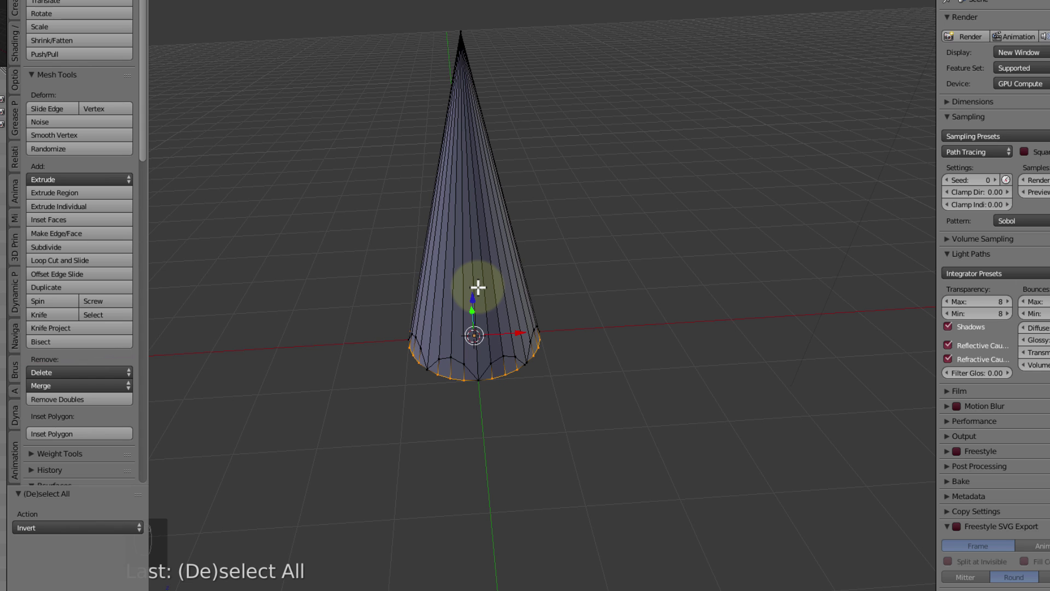
pyautogui.press('x')
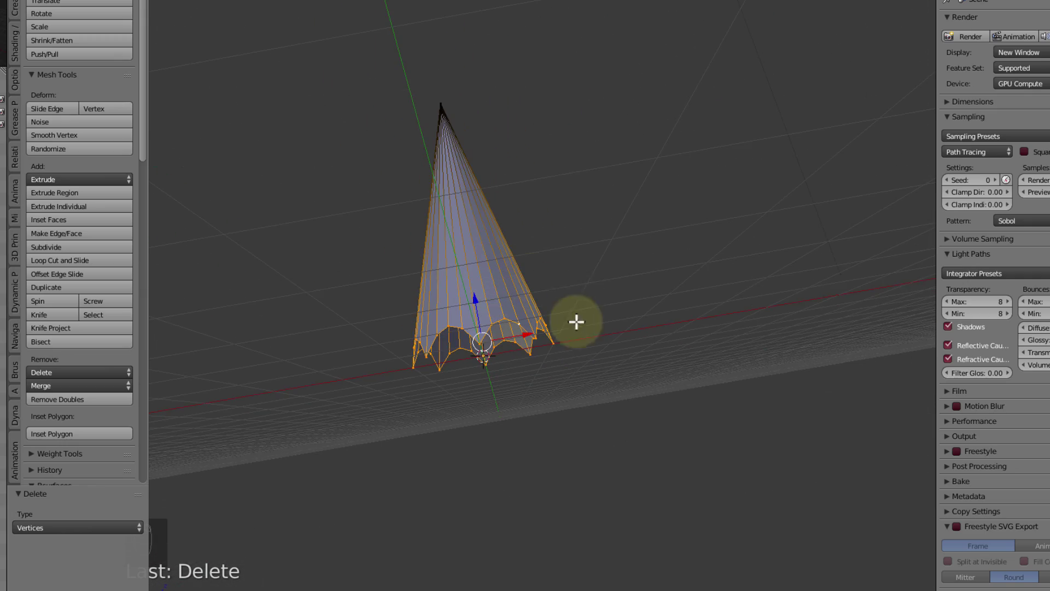
pyautogui.press('KP_1')
pyautogui.press('e')
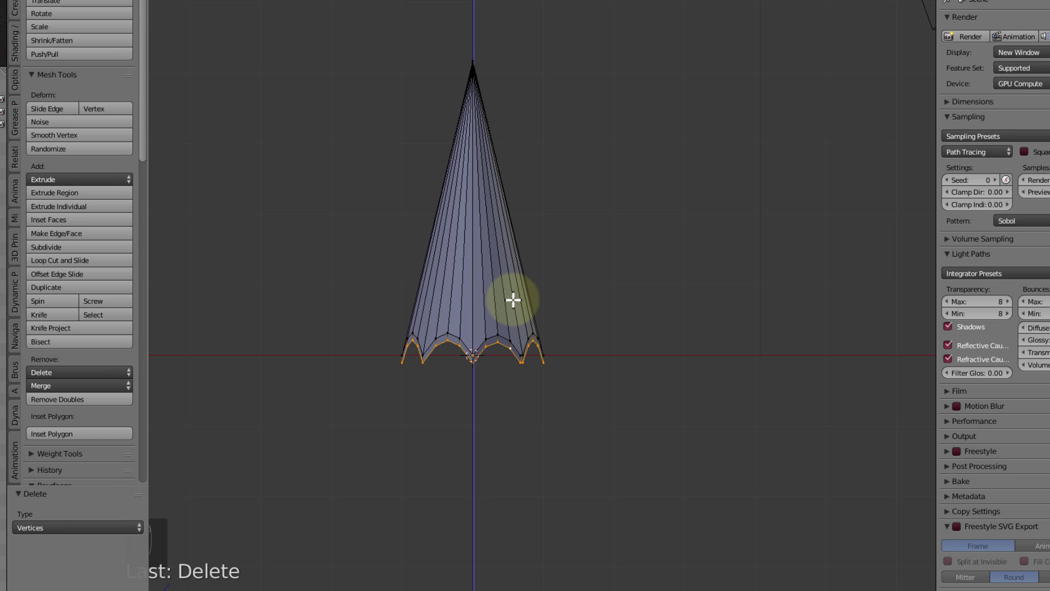
# Extrude and scale the body's open-end rim slightly inward to form a thin inset rim
pyautogui.press('e')
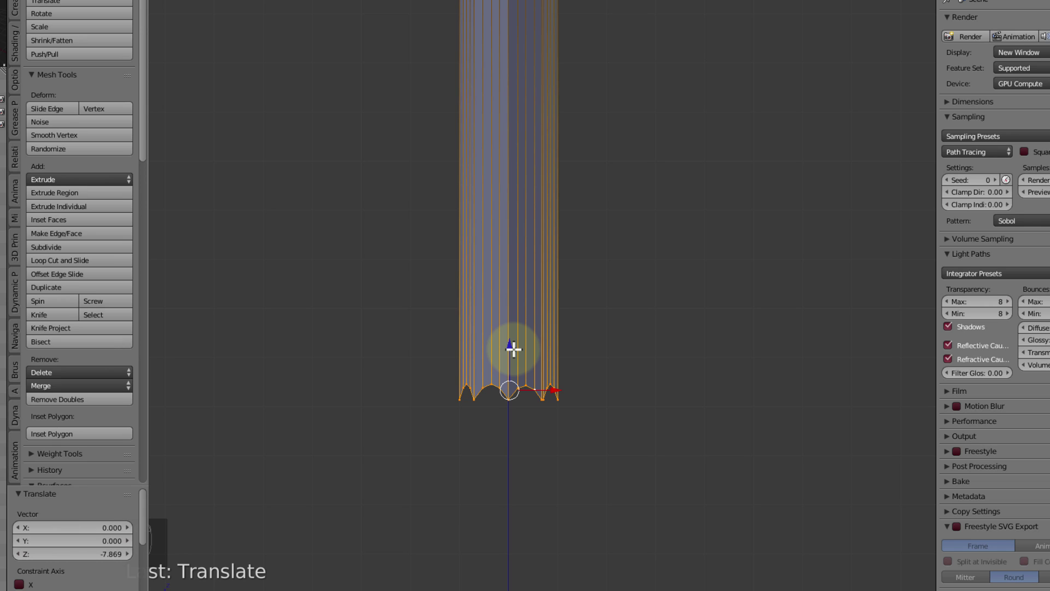
pyautogui.press('s')
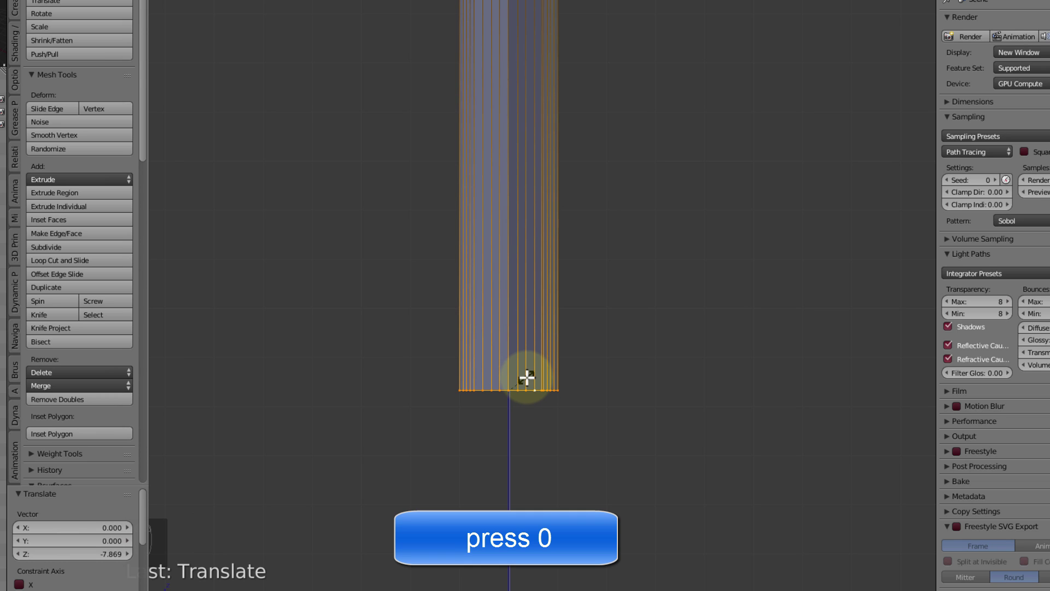
pyautogui.press('Return')
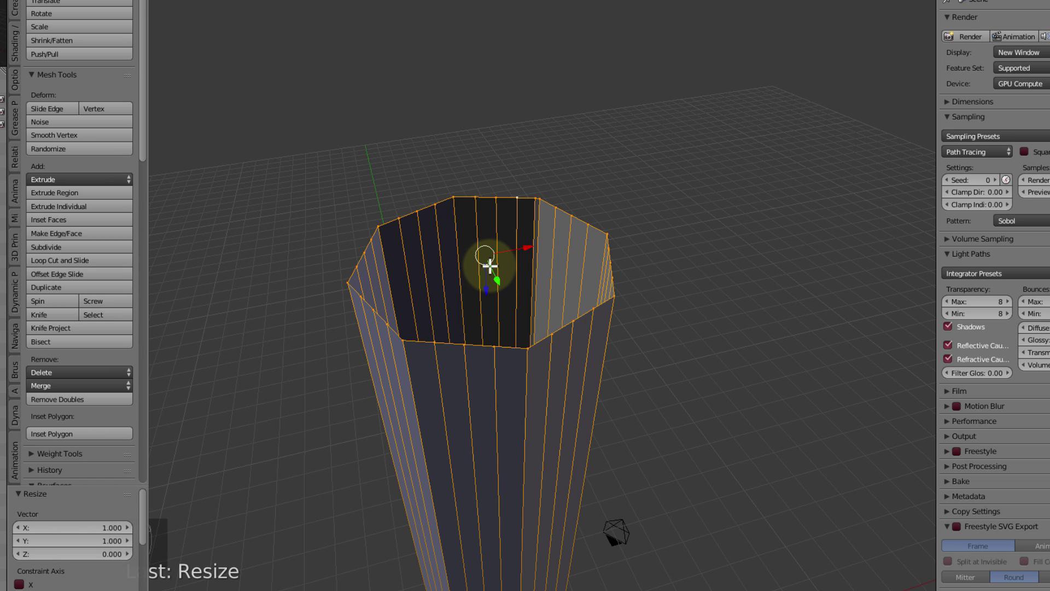
pyautogui.press('e')
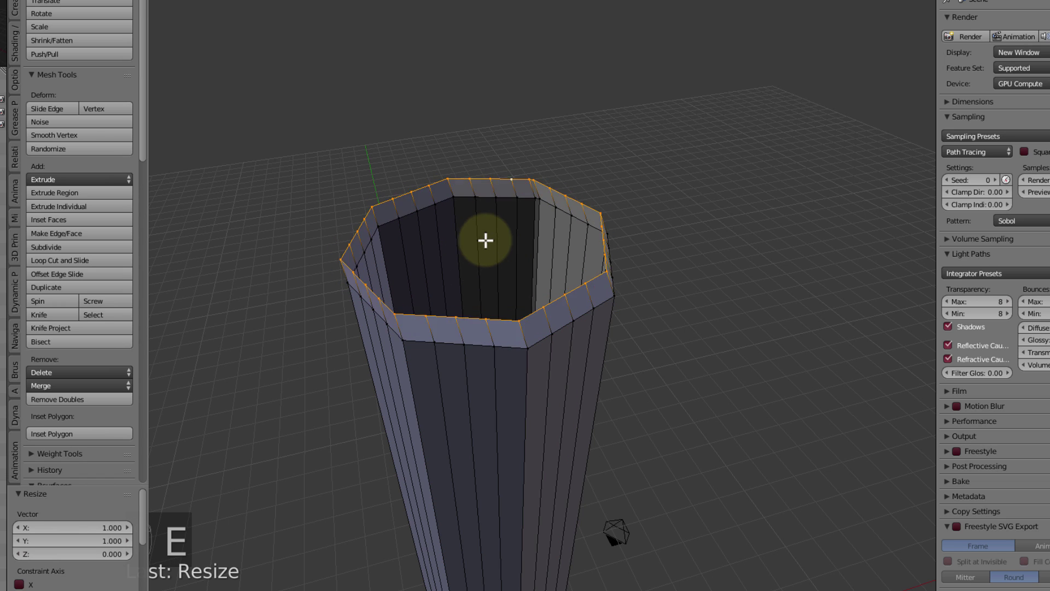
pyautogui.press('s')
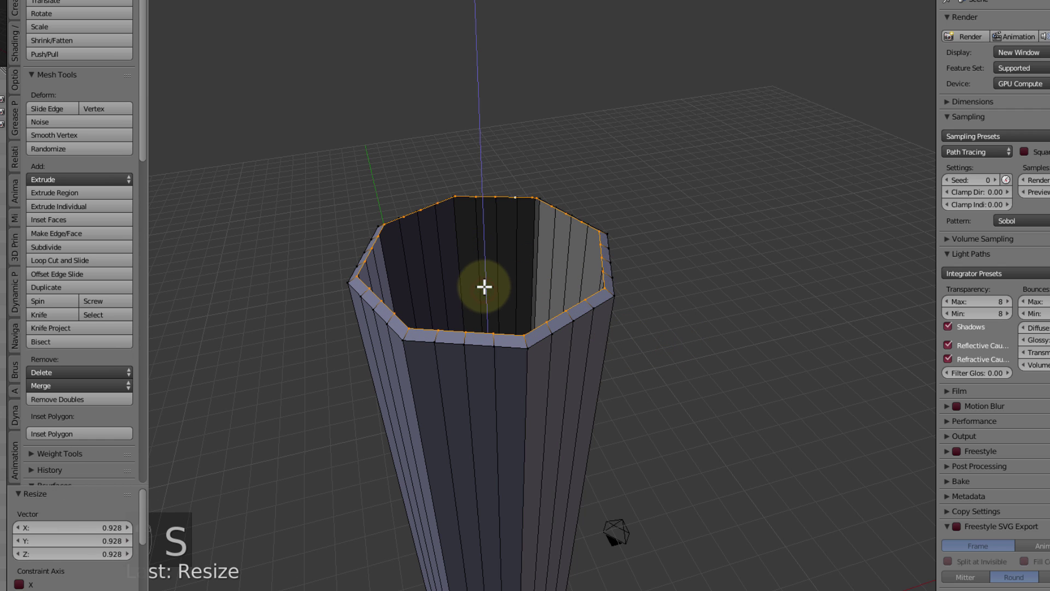
# Inset the rim twice more down to a tiny hole and bring up merging to cap it at the centre
pyautogui.press('e')
pyautogui.press('s')
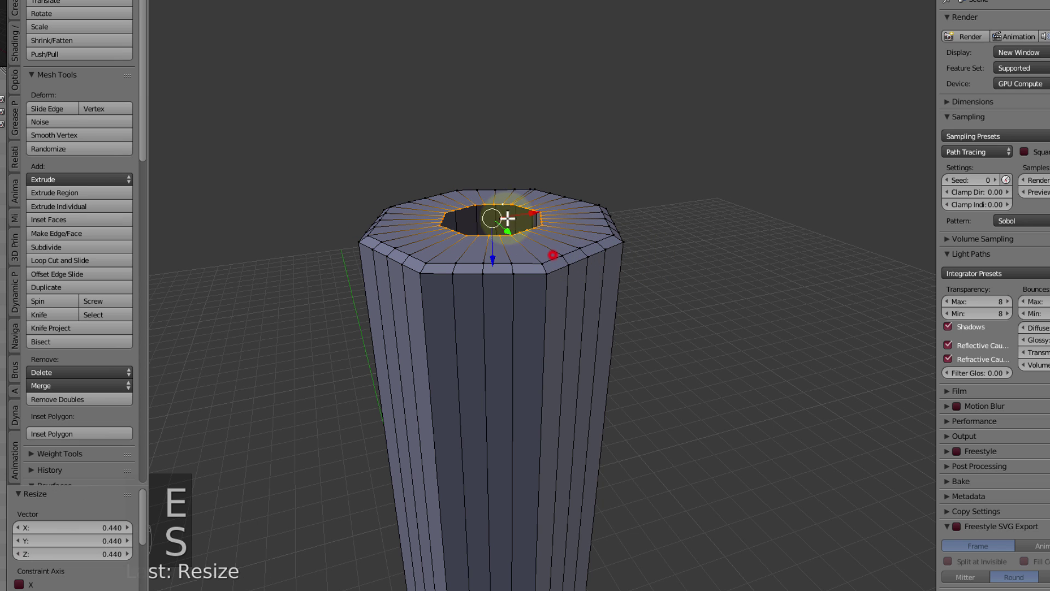
pyautogui.press('e')
pyautogui.press('s')
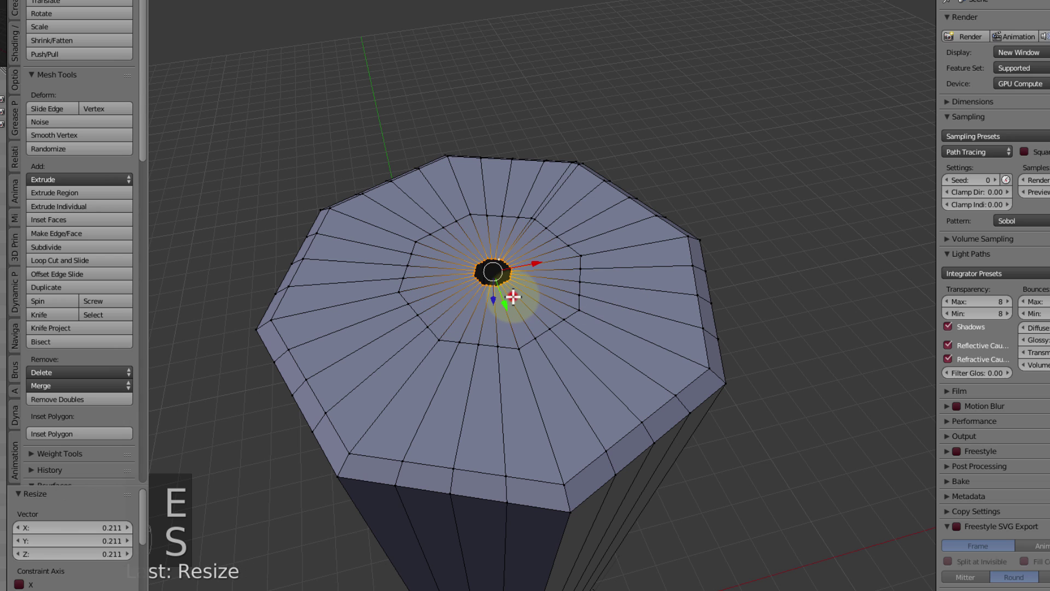
pyautogui.press('alt+m')
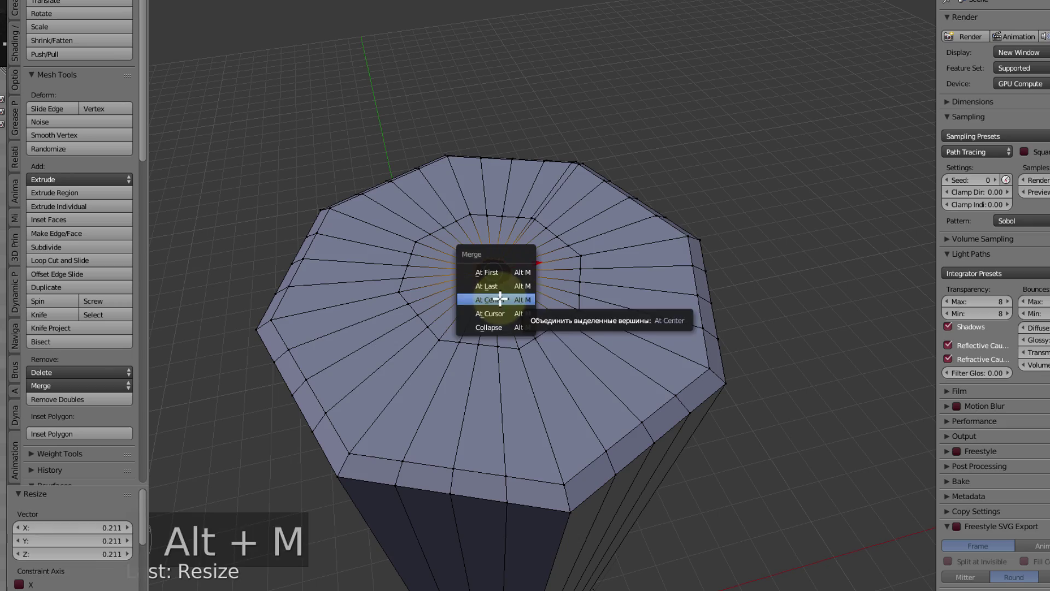
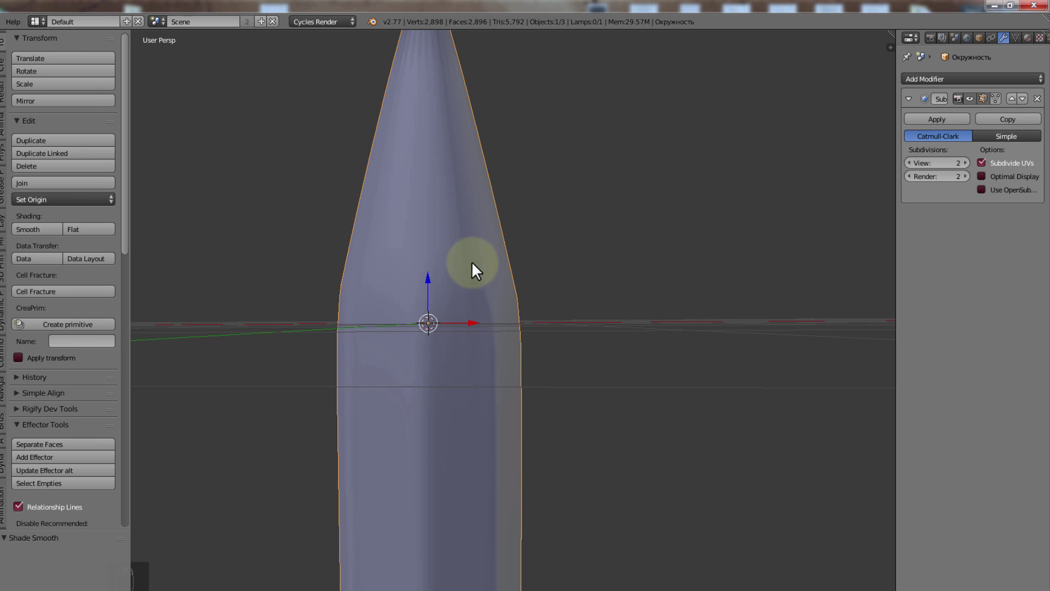
# Return to Edit Mode on the subdivided pencil mesh at its conical tip
pyautogui.press('Tab')
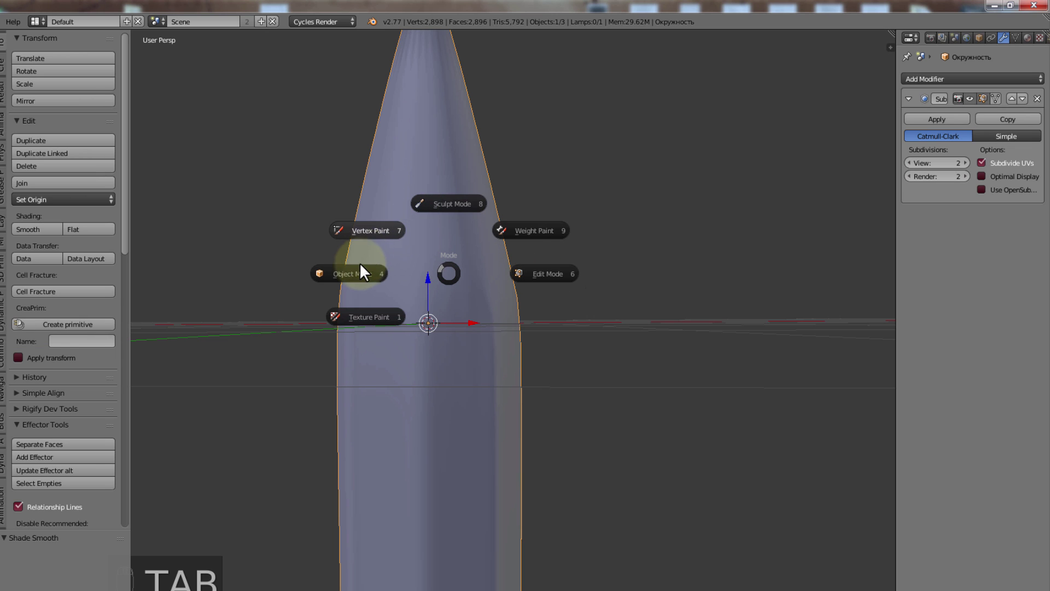
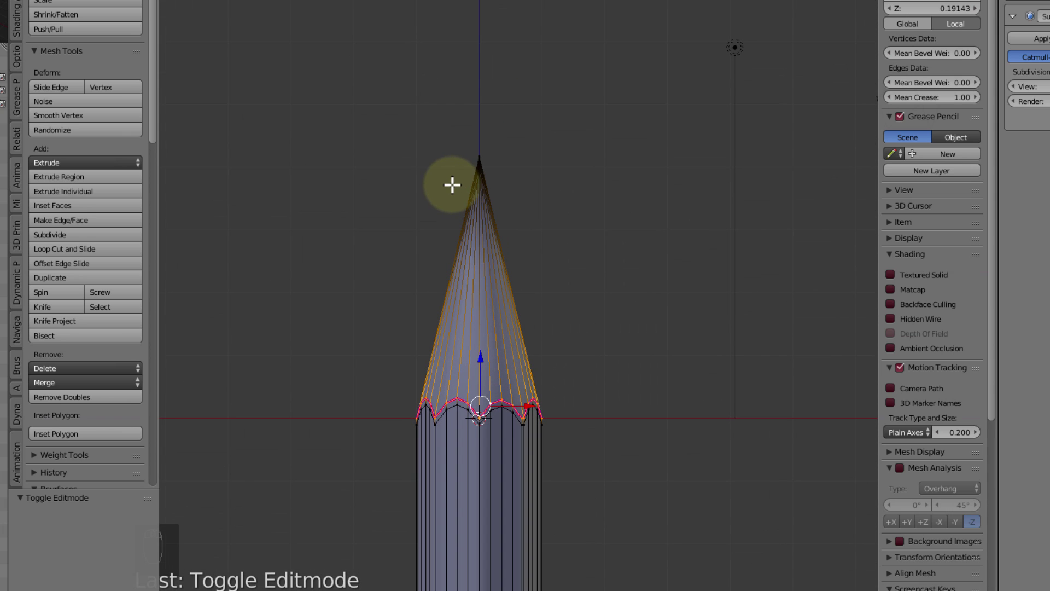
# Knife-cut across the cone near its apex and select the point section to split off
pyautogui.press('k')
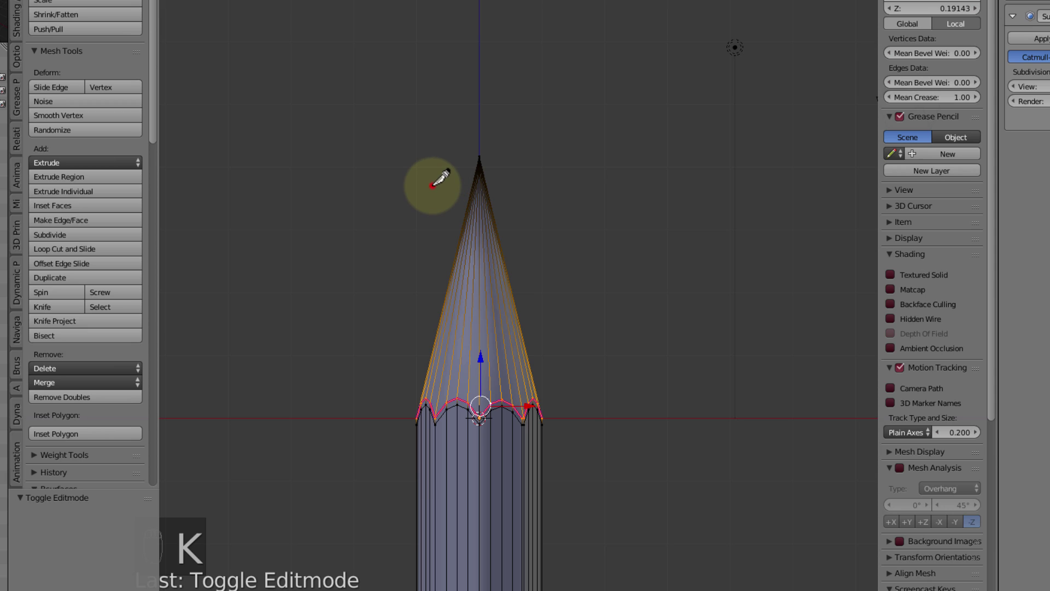
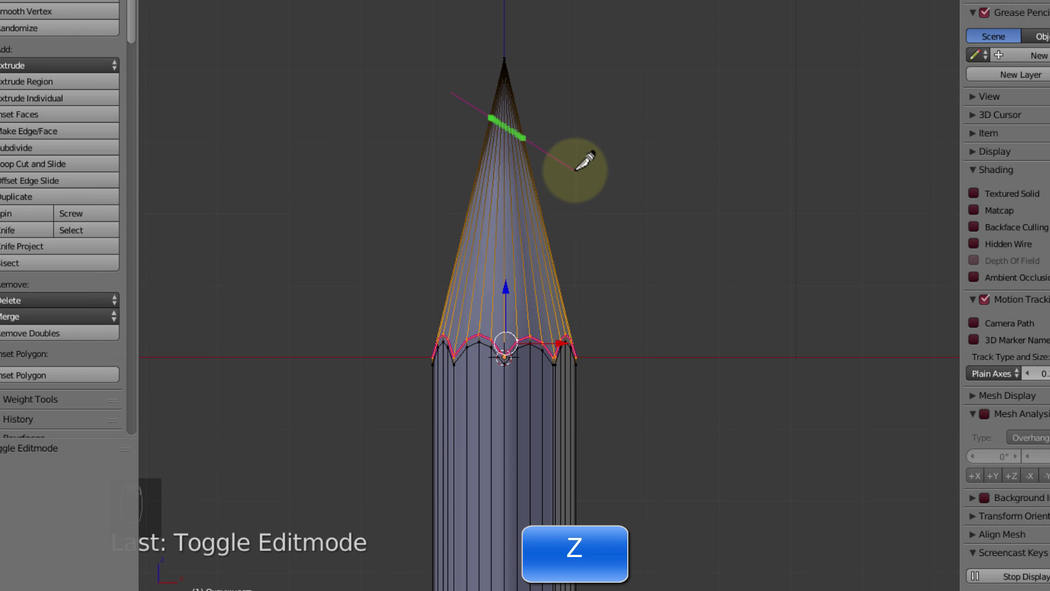
pyautogui.press('Return')
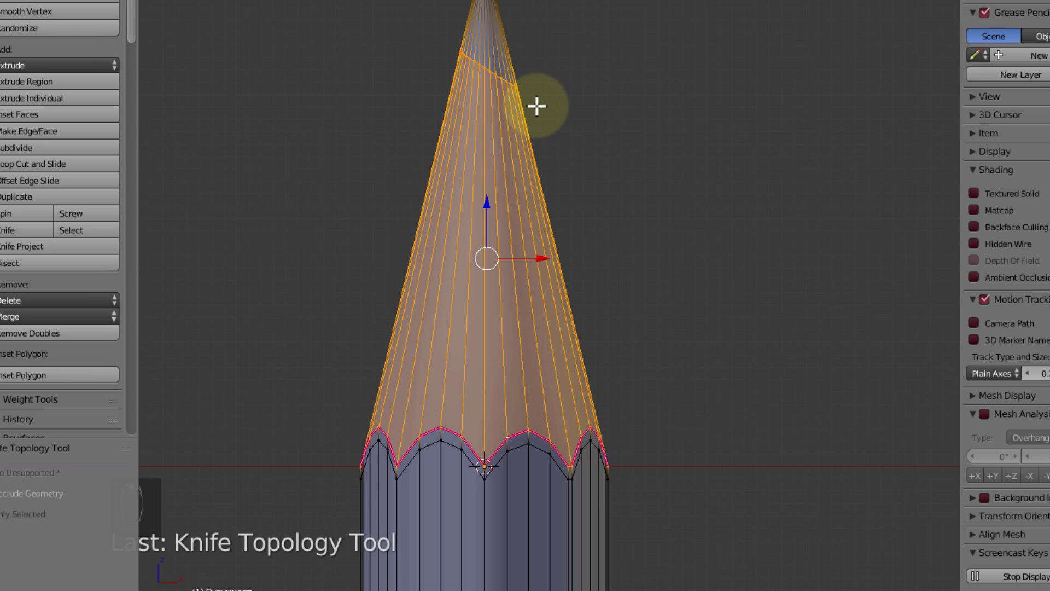
pyautogui.press('a')
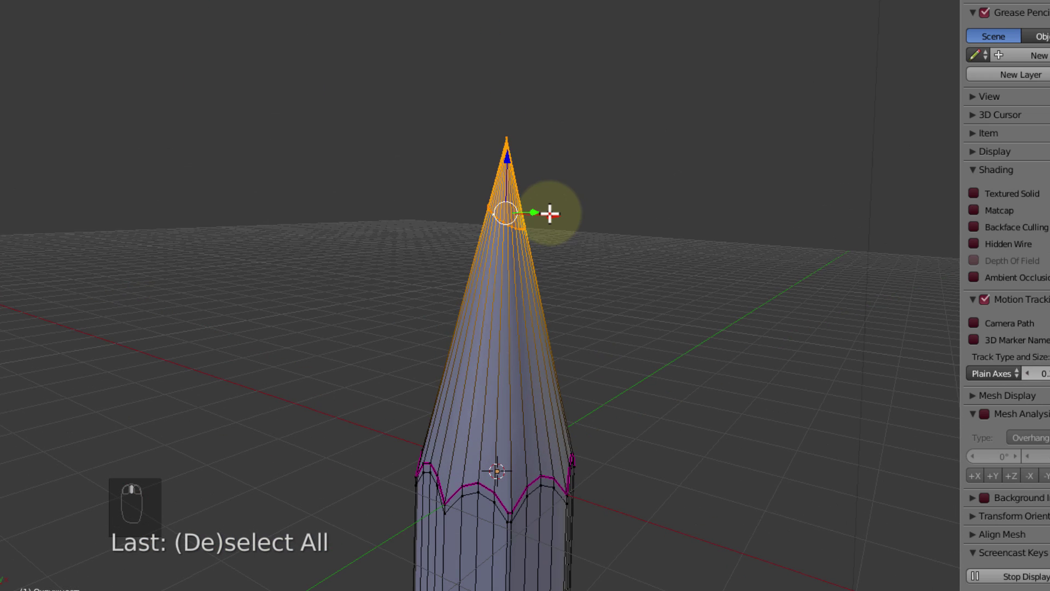
# Separate the selected tip into its own object and return to Object Mode
pyautogui.press('p')
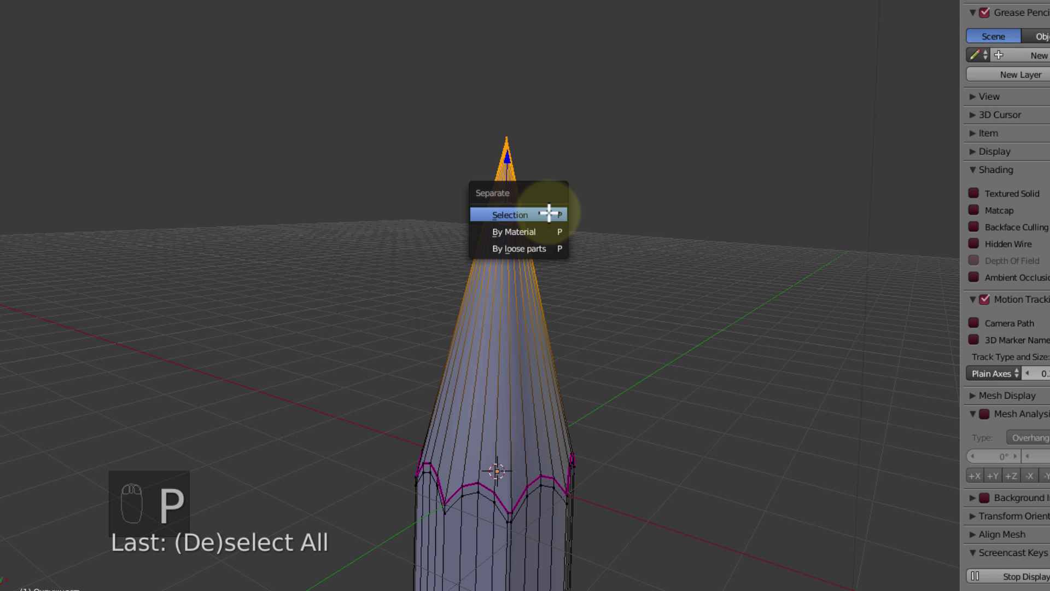
pyautogui.press('Tab')
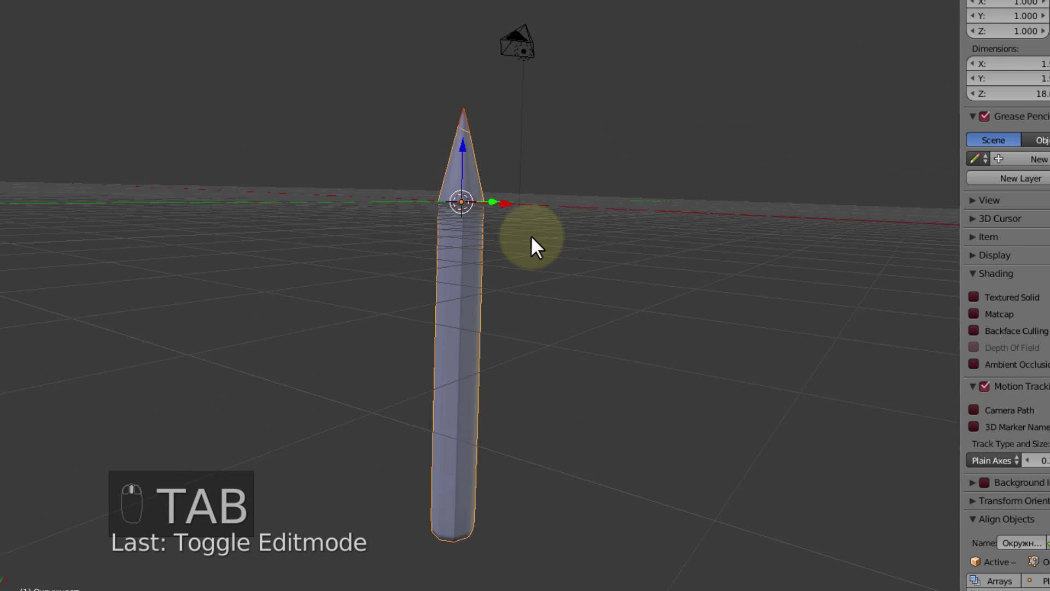
# Scale the whole pencil down to a small size, then frame it and orbit to inspect the tip
pyautogui.press('s')
pyautogui.moveTo(429, 149); pyautogui.dragTo(383, 183)
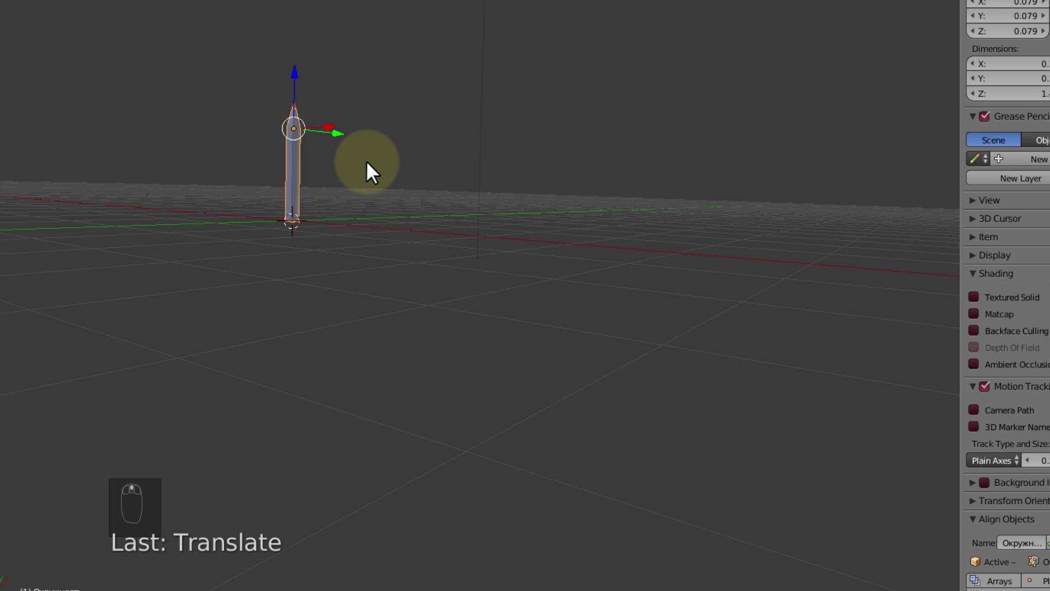
pyautogui.press('KP_Decimal')
pyautogui.moveTo(516, 98); pyautogui.dragTo(484, 119)
pyautogui.middleClick(394, 147)
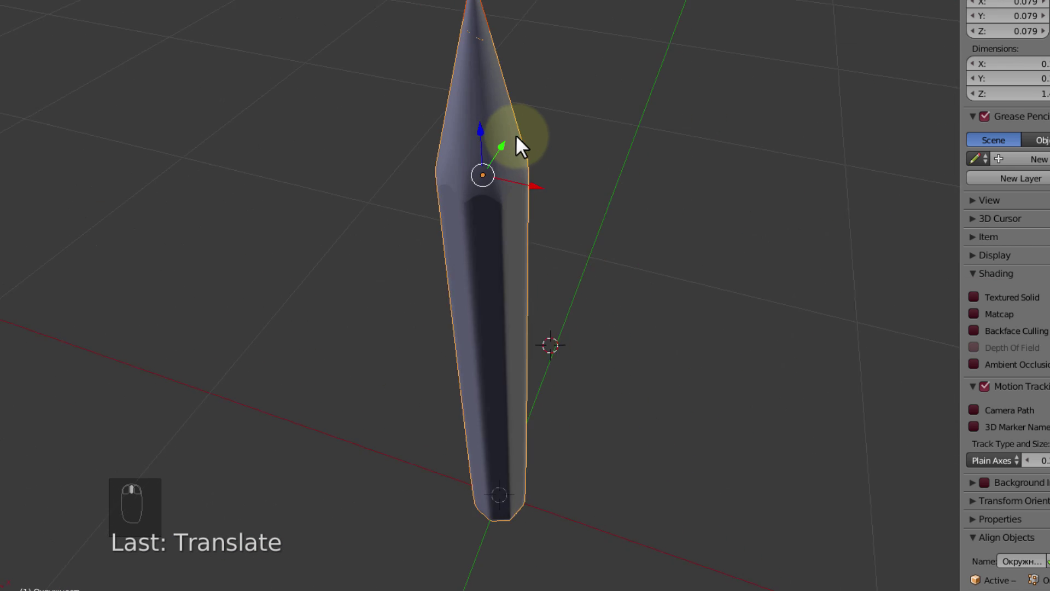
pyautogui.moveTo(523, 172); pyautogui.dragTo(521, 194)
pyautogui.moveTo(501, 166); pyautogui.dragTo(501, 160)
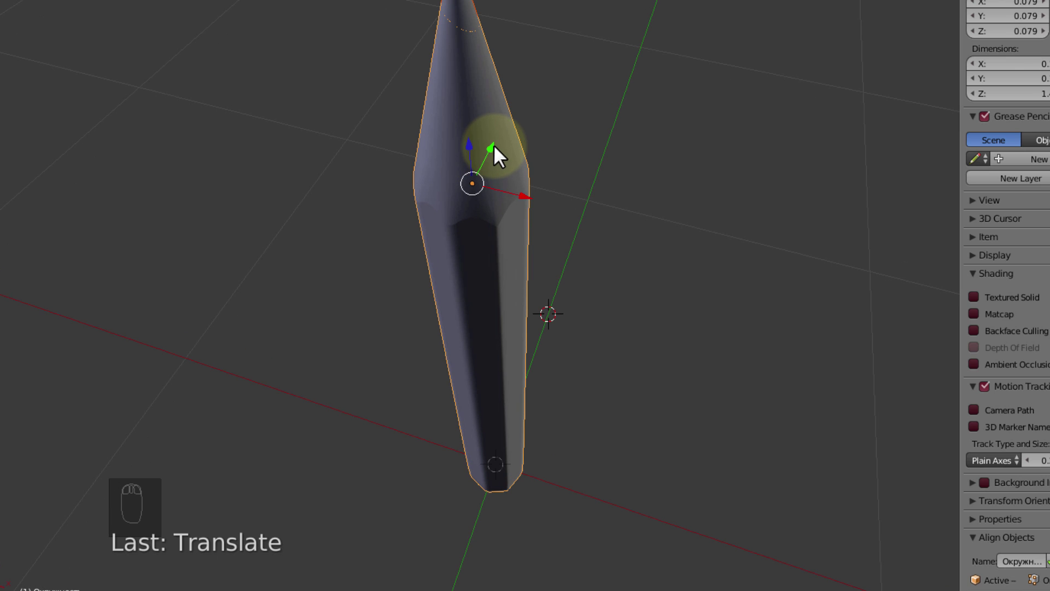